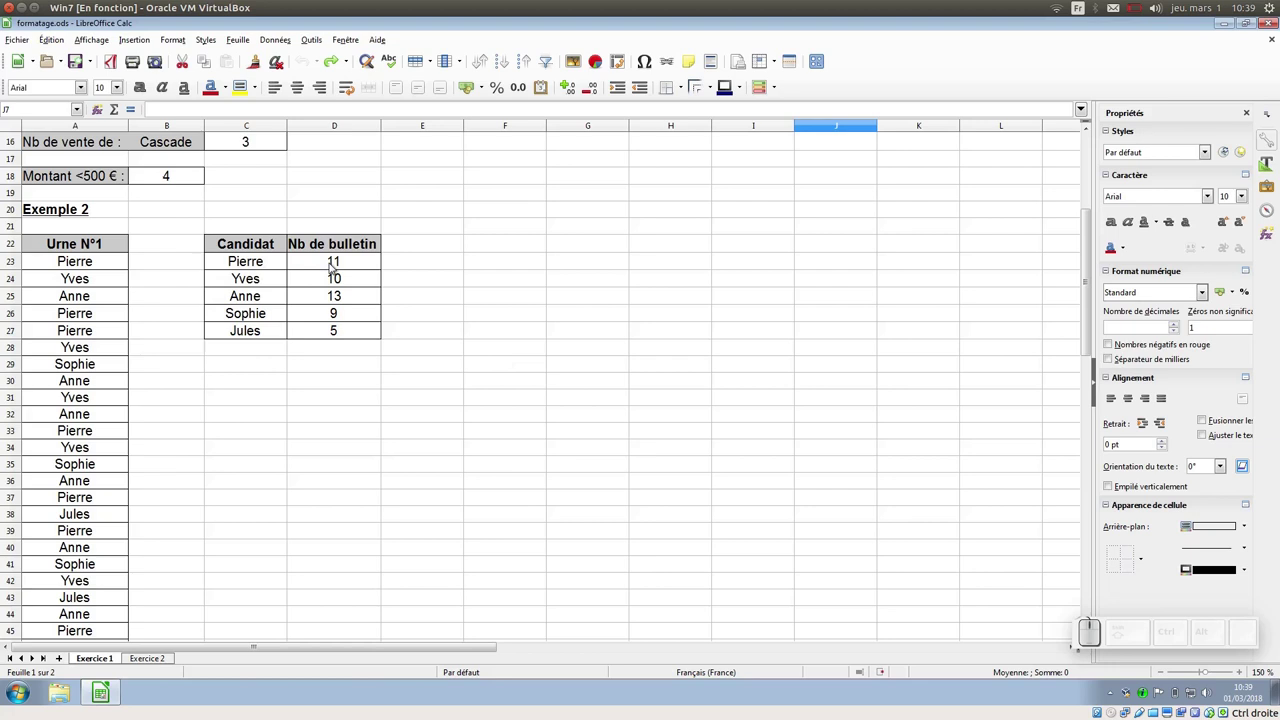
# - Select the vote counts D23:D27 and start a data-bar conditional format for them
pyautogui.moveTo(336, 264); pyautogui.dragTo(336, 331)
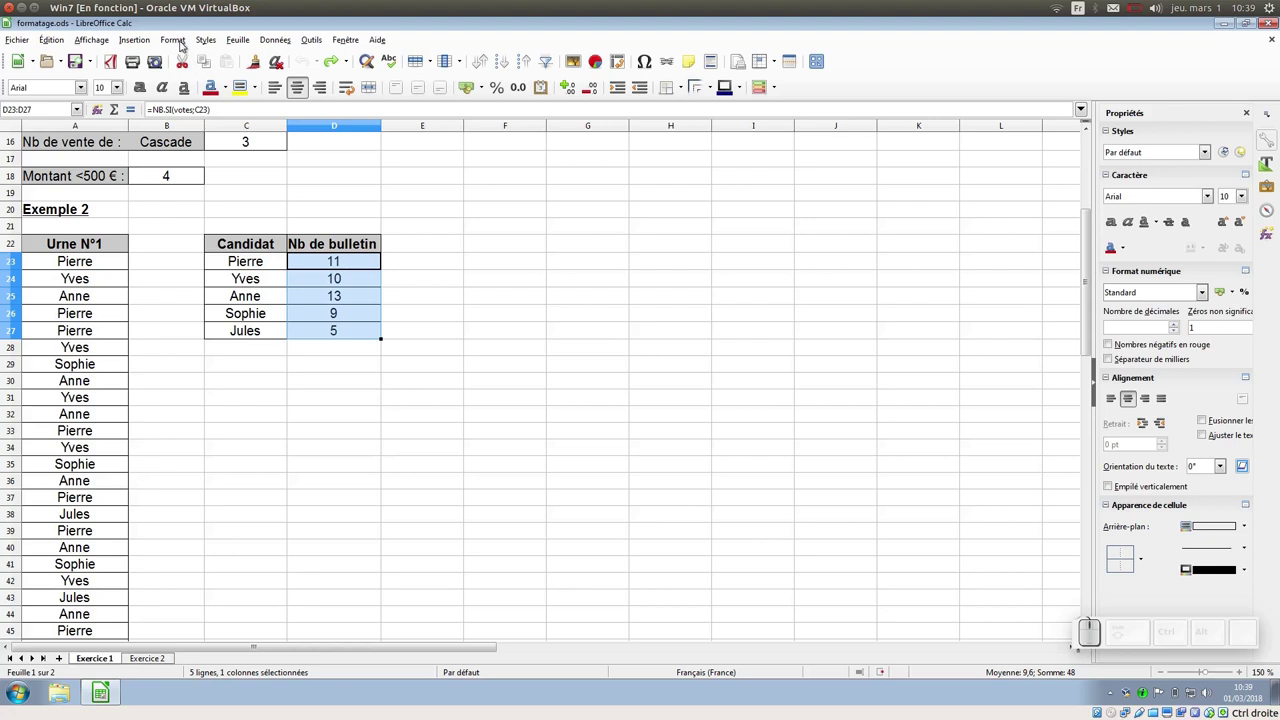
pyautogui.click(186, 41)
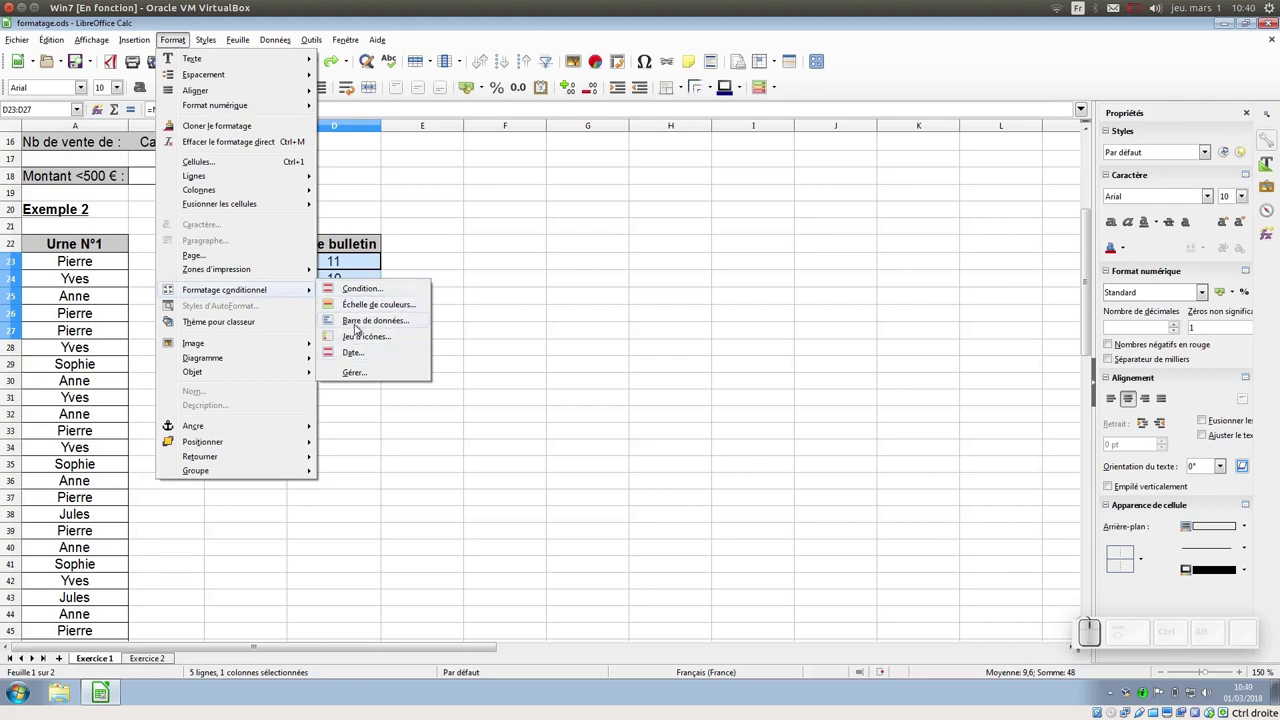
pyautogui.click(382, 319)
# - Apply the gradient data bars to D23:D27, inspect them zoomed in, then undo them
pyautogui.moveTo(740, 119); pyautogui.dragTo(631, 147)
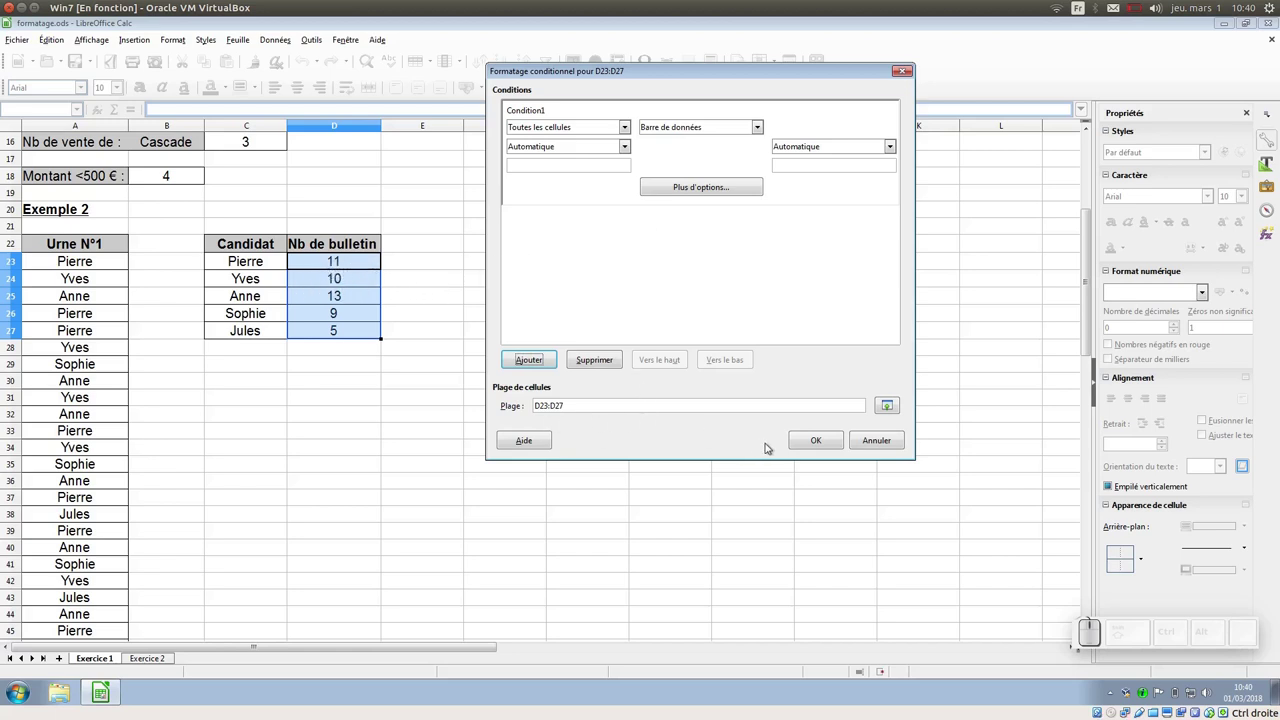
pyautogui.click(821, 442)
pyautogui.click(452, 297)
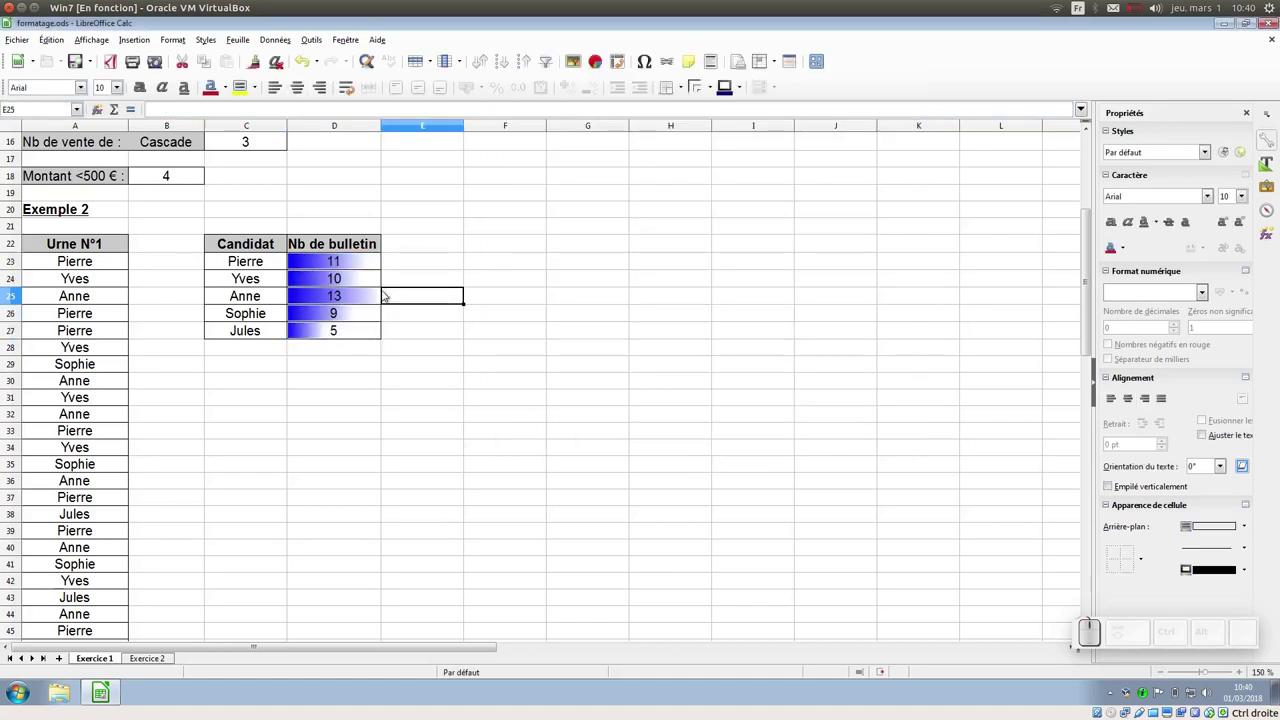
pyautogui.scroll(3)
pyautogui.scroll(-3)
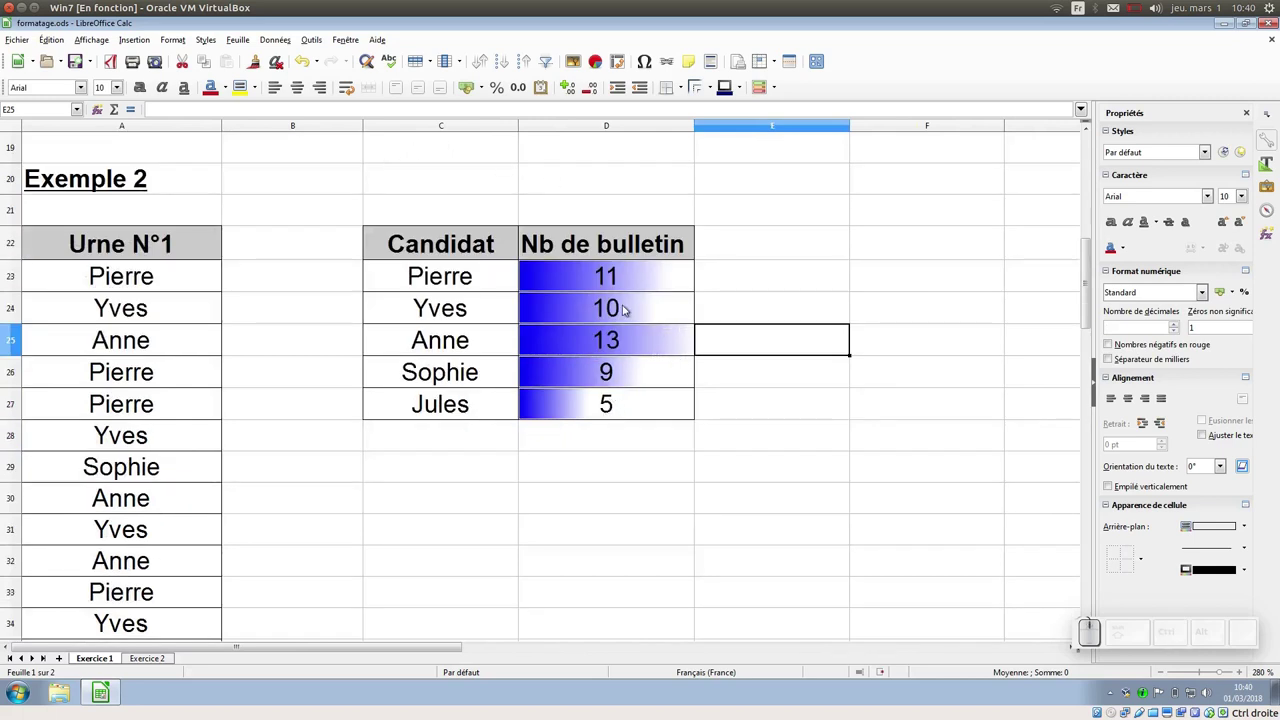
pyautogui.click(307, 61)
# - Apply a red-yellow-green colour scale (Min/Percentile/Max) to the vote counts D23:D27
pyautogui.moveTo(560, 273); pyautogui.dragTo(496, 288)
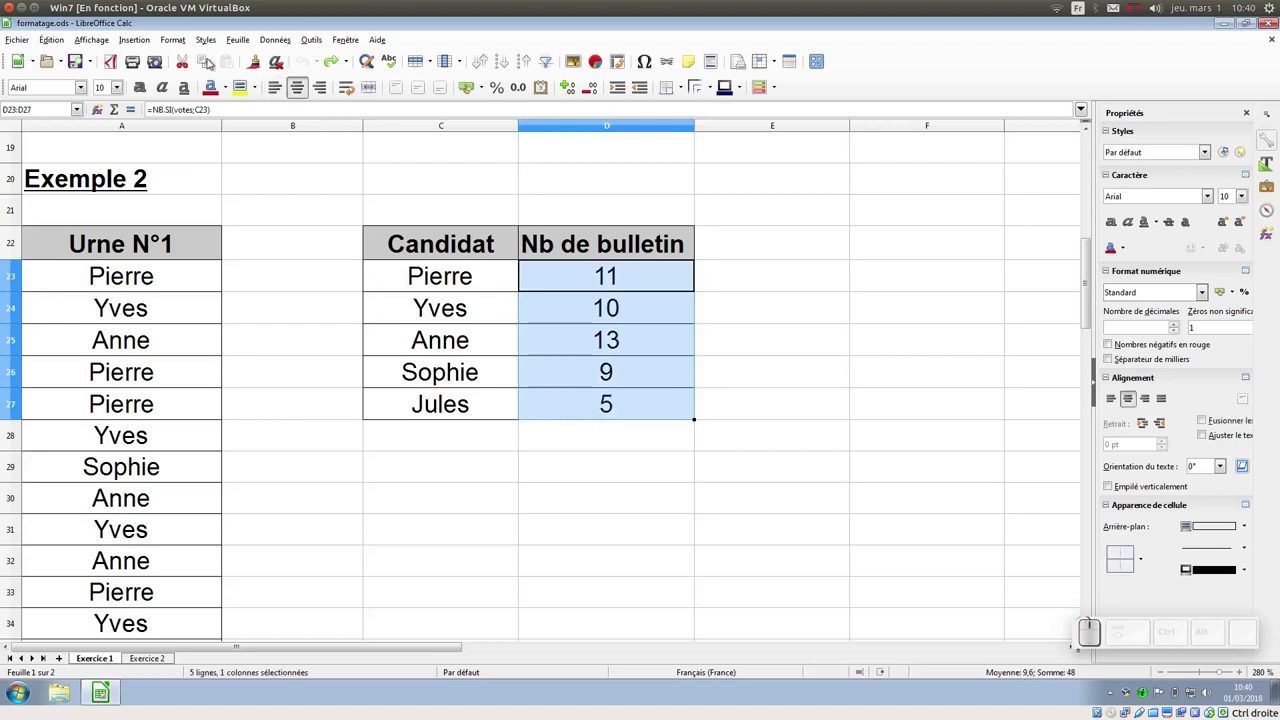
pyautogui.click(183, 39)
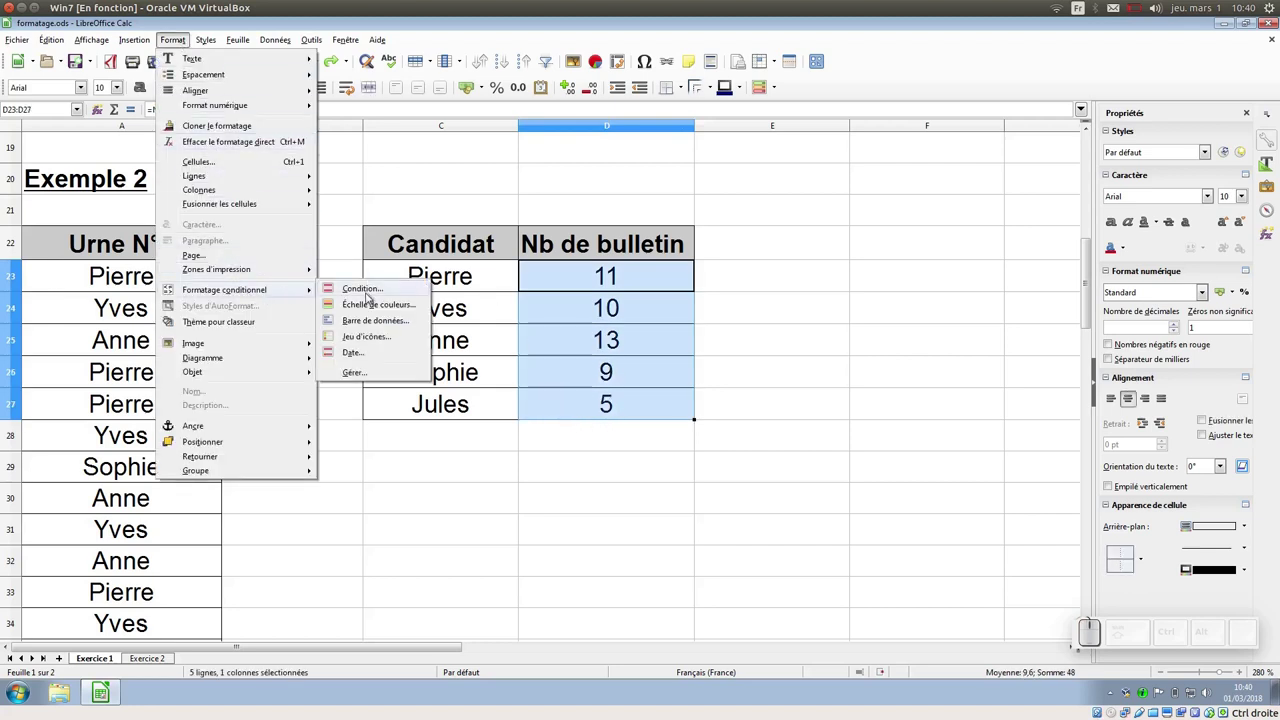
pyautogui.click(391, 307)
pyautogui.moveTo(658, 72); pyautogui.dragTo(812, 285)
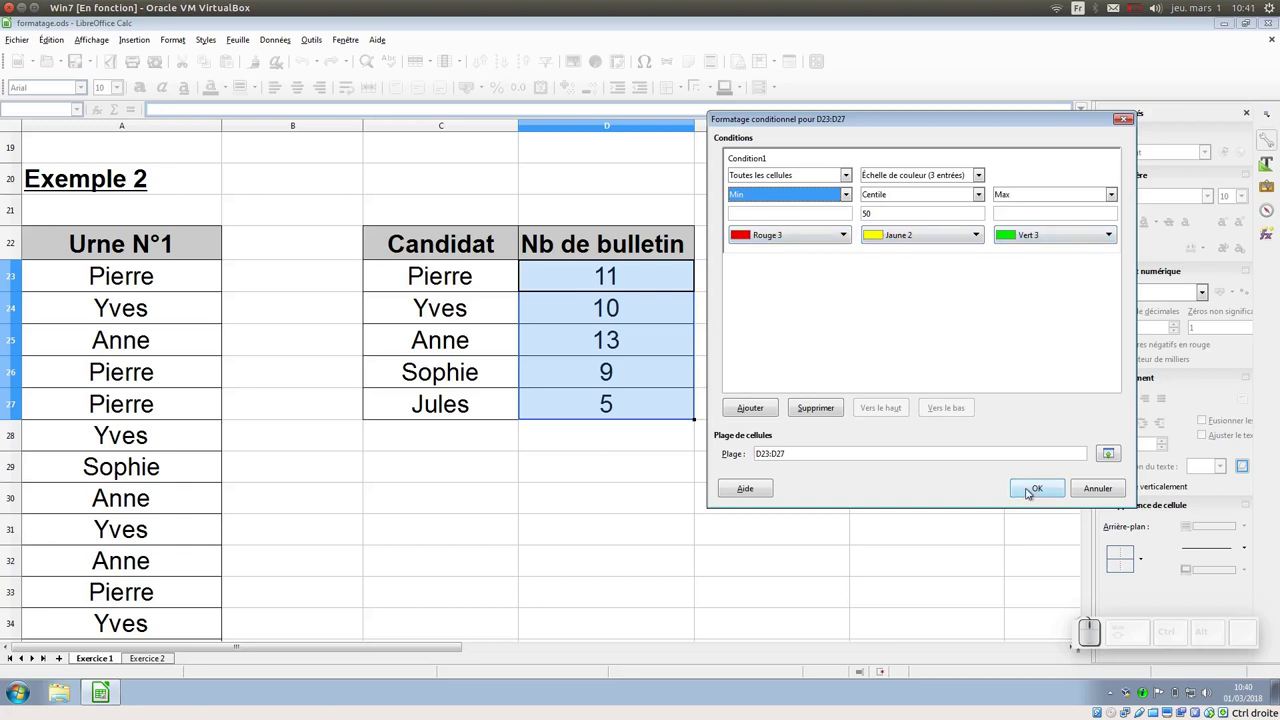
pyautogui.click(1027, 495)
# - View the colour scale on D23:D27, then undo it
pyautogui.click(766, 390)
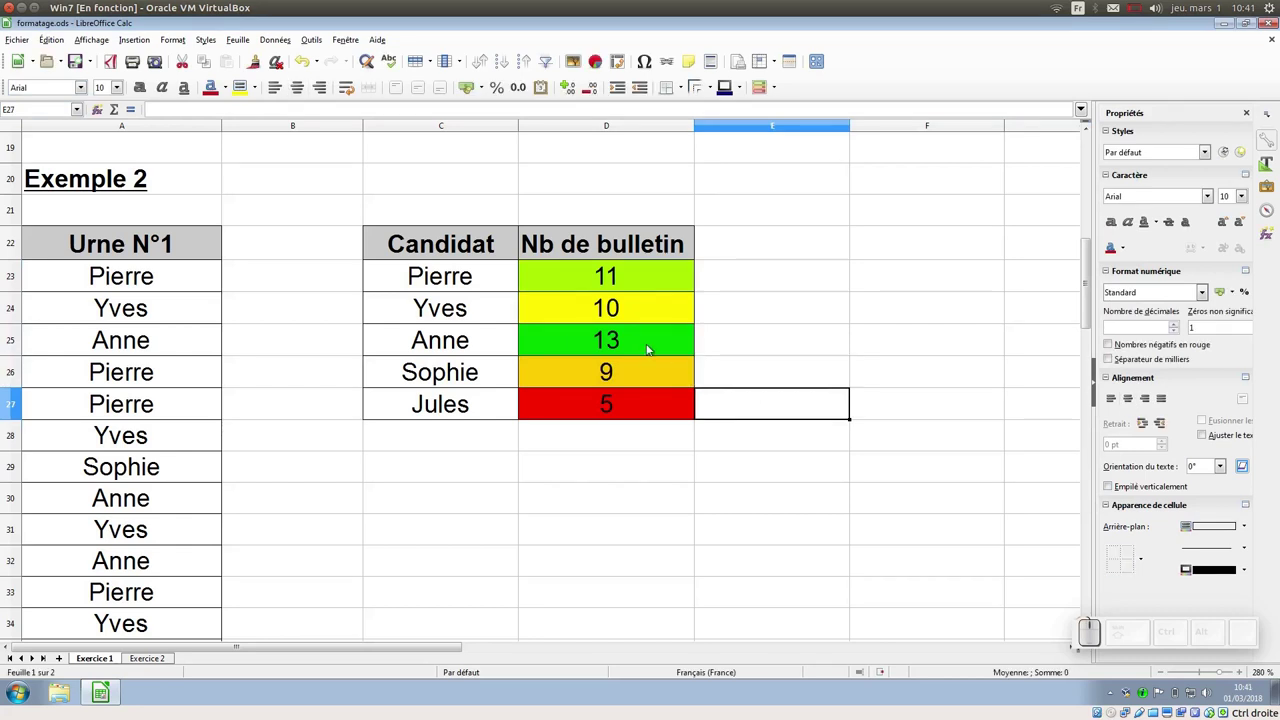
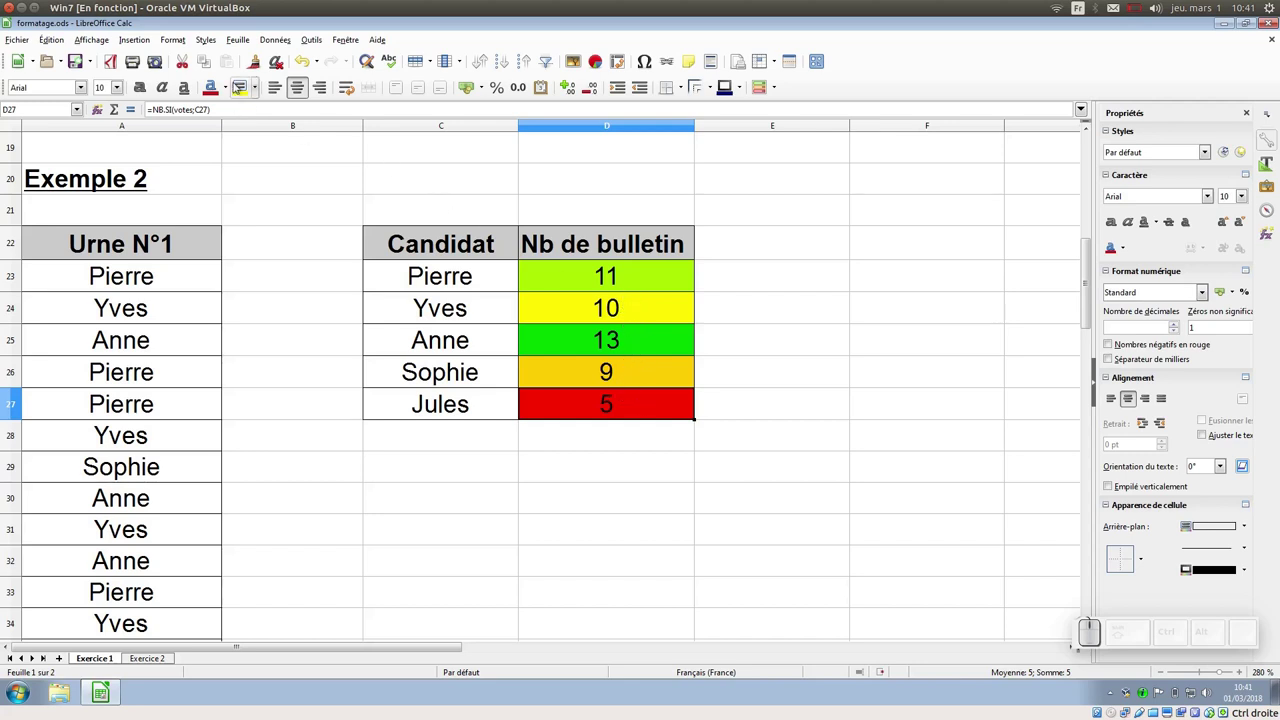
pyautogui.click(307, 59)
# - Start an icon-set conditional format for D23:D27 using the four-level rating icons
pyautogui.moveTo(563, 281); pyautogui.dragTo(471, 281)
pyautogui.click(165, 42)
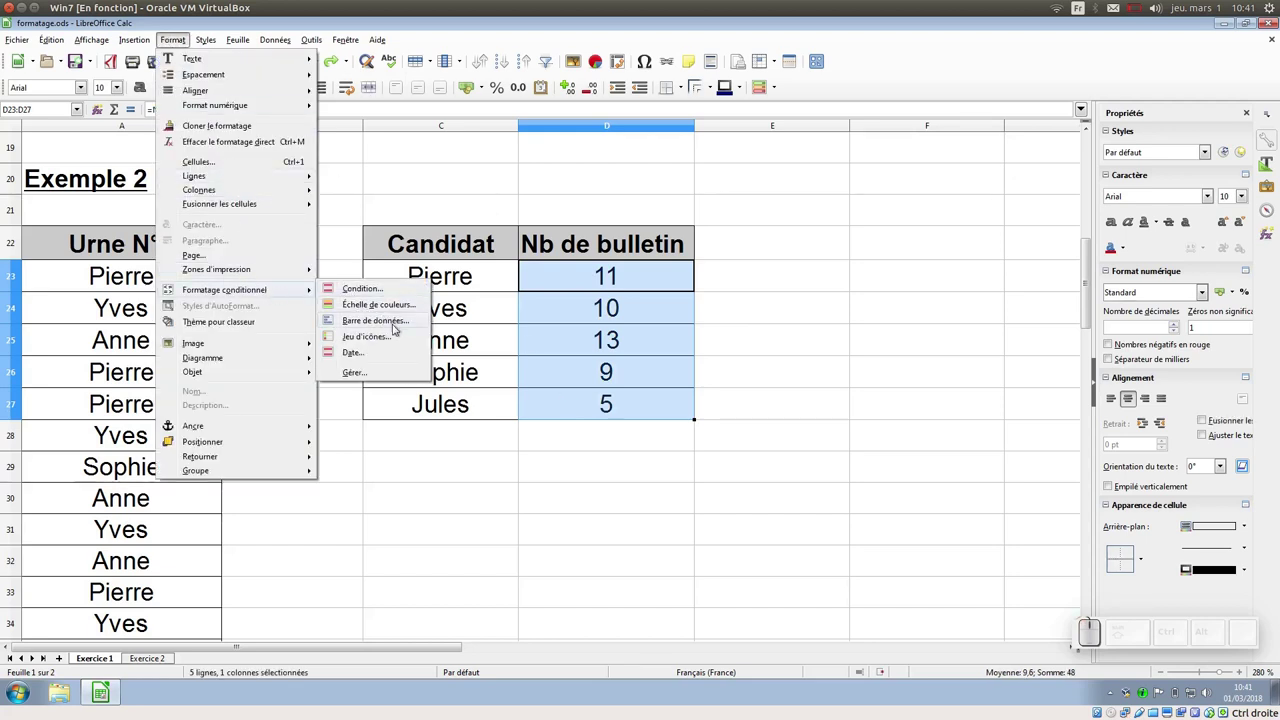
pyautogui.click(388, 334)
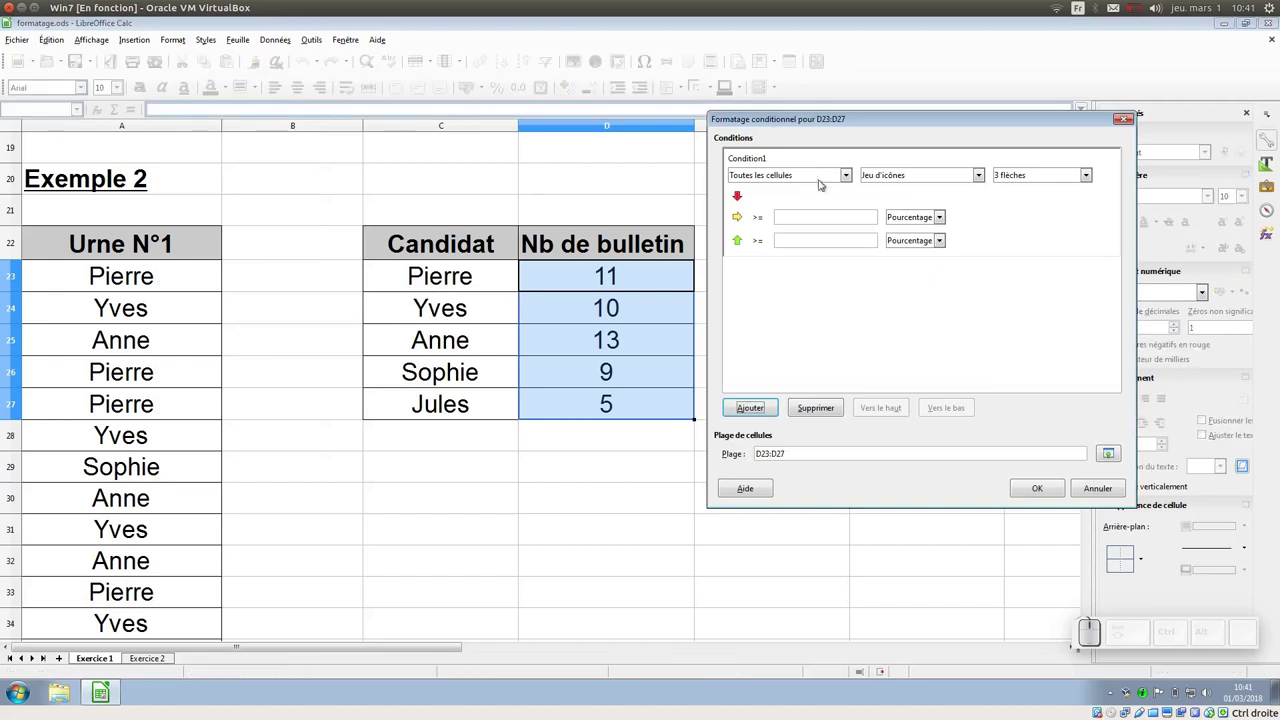
pyautogui.moveTo(840, 120); pyautogui.dragTo(944, 142)
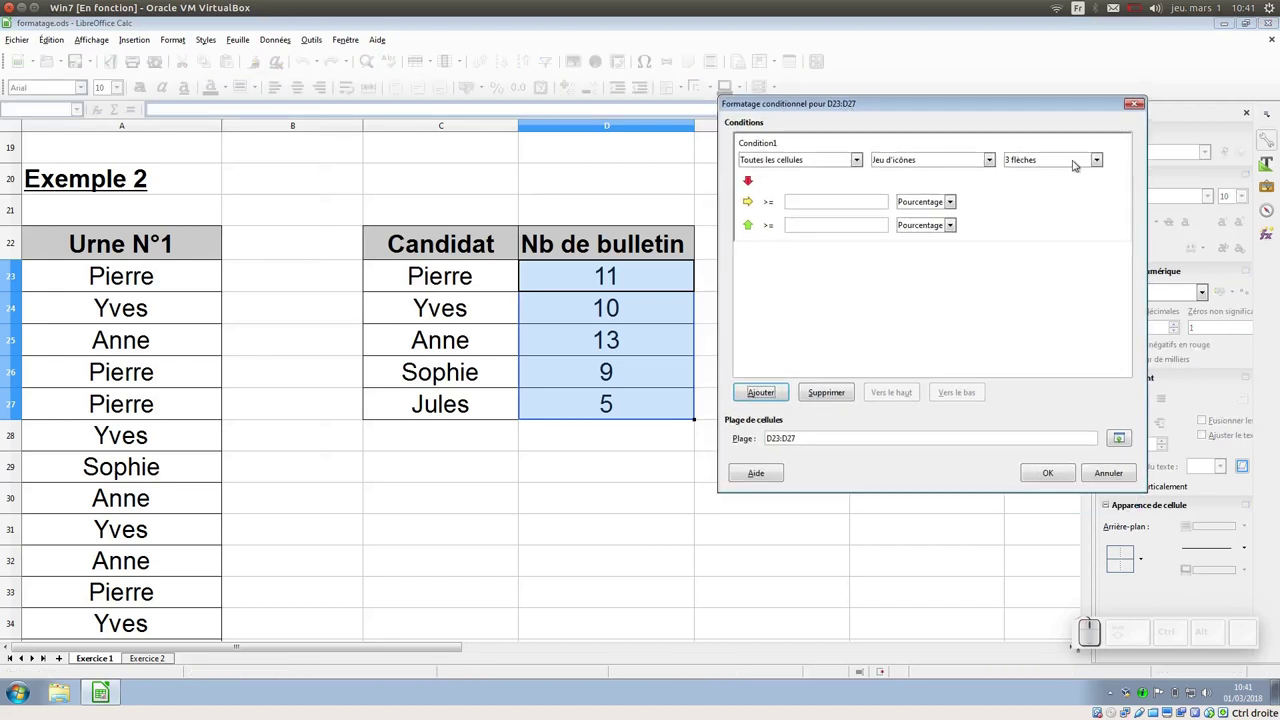
pyautogui.click(1076, 156)
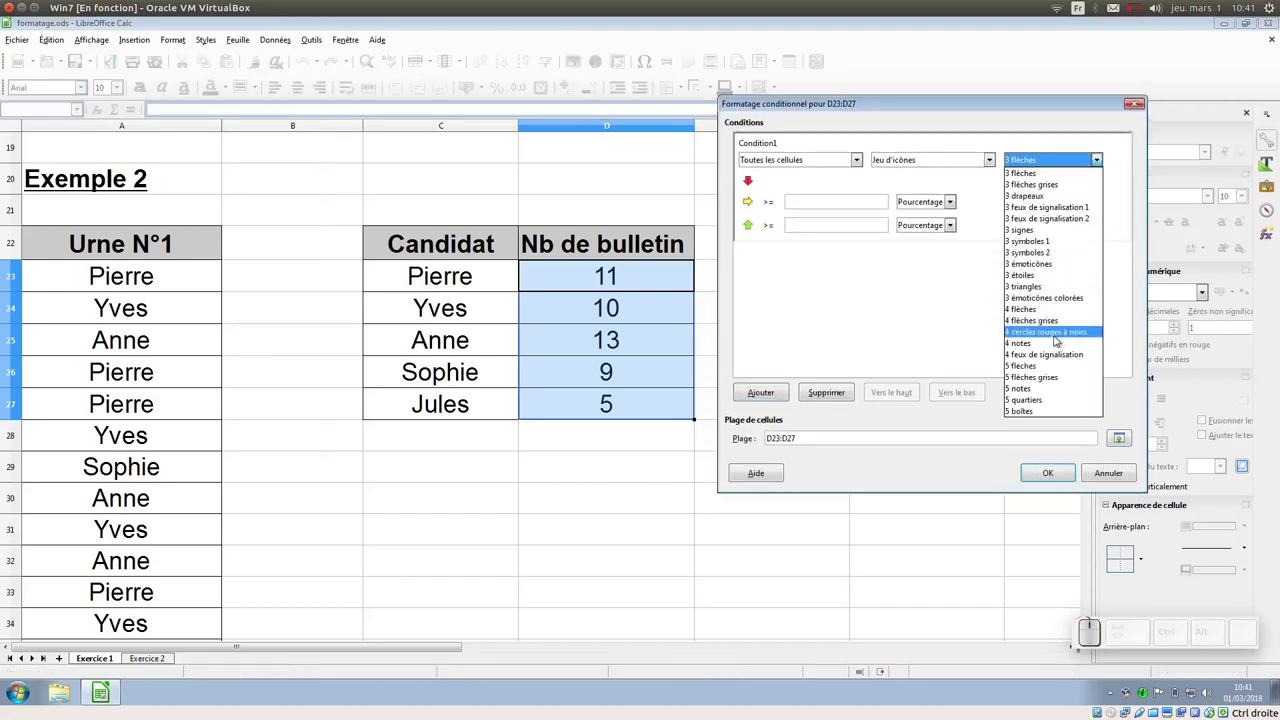
pyautogui.click(1058, 348)
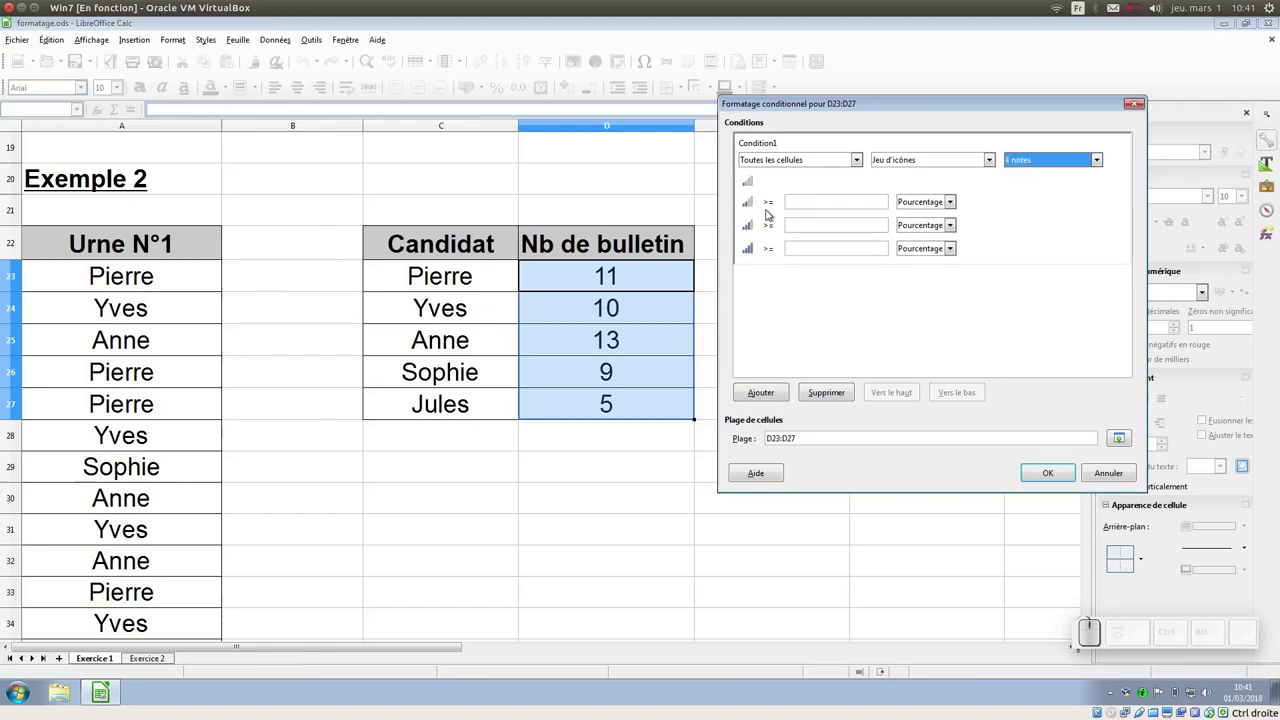
# - Set the icon thresholds by value to 5, 10 and 12
pyautogui.click(746, 218)
pyautogui.click(746, 218)
pyautogui.click(746, 218)
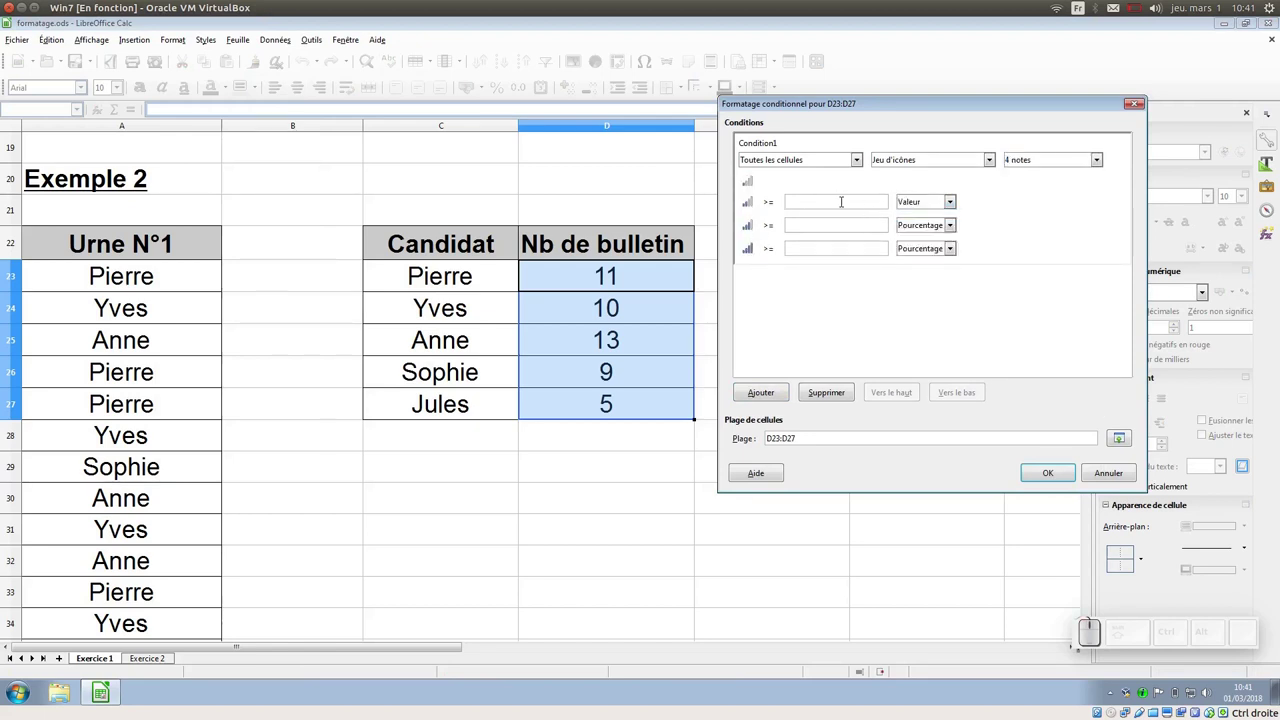
pyautogui.press('KP_5')
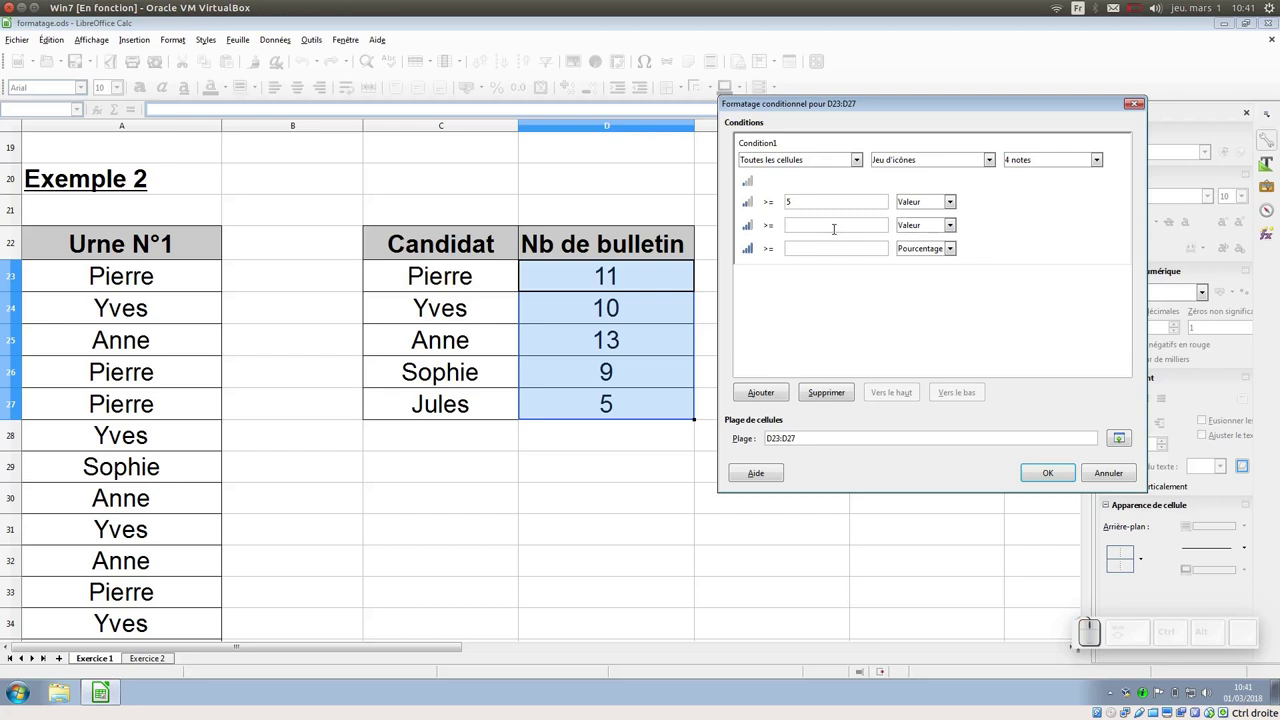
pyautogui.press('KP_1')
pyautogui.press('KP_0')
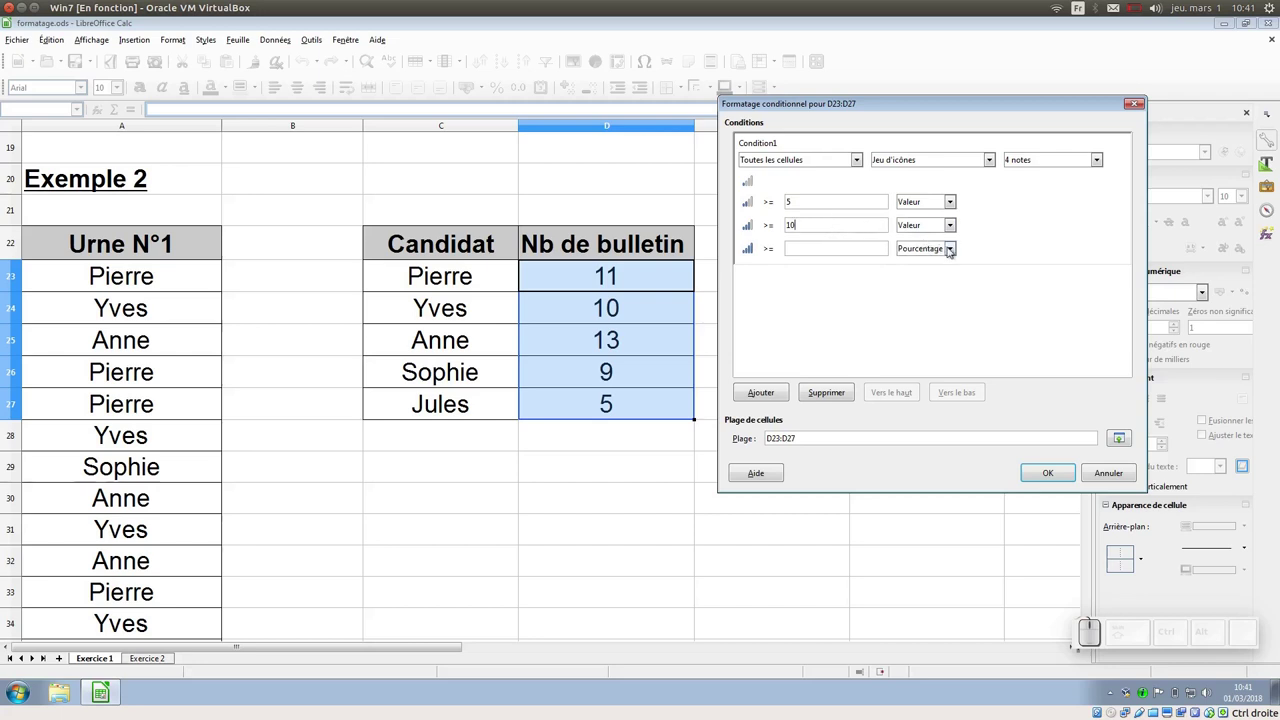
pyautogui.click(954, 250)
pyautogui.click(949, 269)
pyautogui.click(862, 248)
pyautogui.press('KP_1')
pyautogui.press('KP_2')
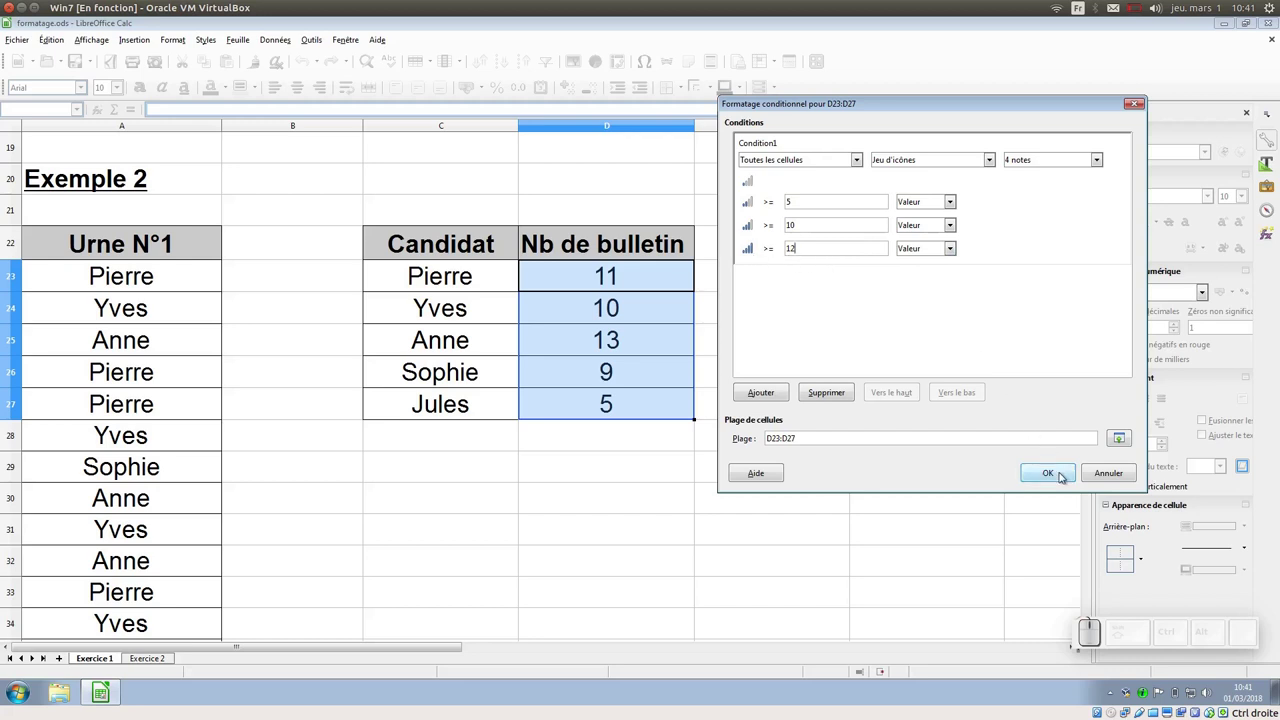
# - Apply the rating icon set to D23:D27, then undo it with Ctrl+Z
pyautogui.click(1060, 479)
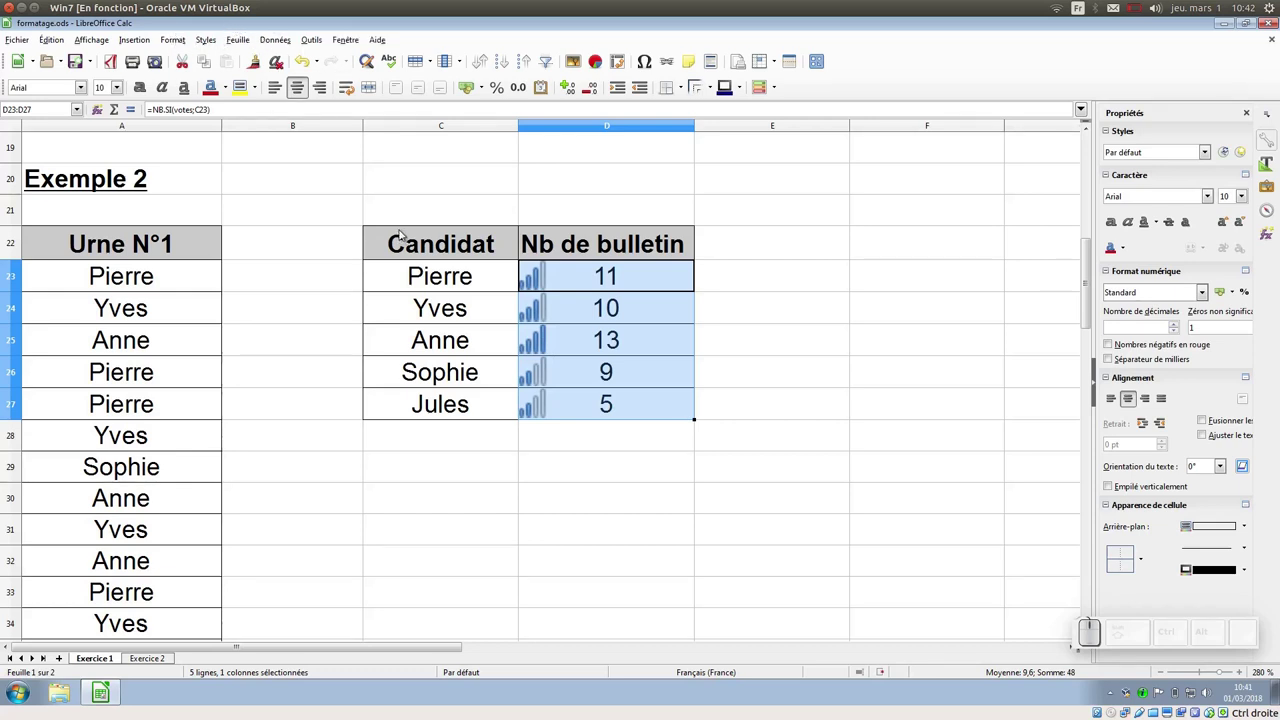
pyautogui.press('ctrl+z')
# - Start a cell-value 'equal to' condition rule for D23:D27 and list its style choices
pyautogui.click(177, 42)
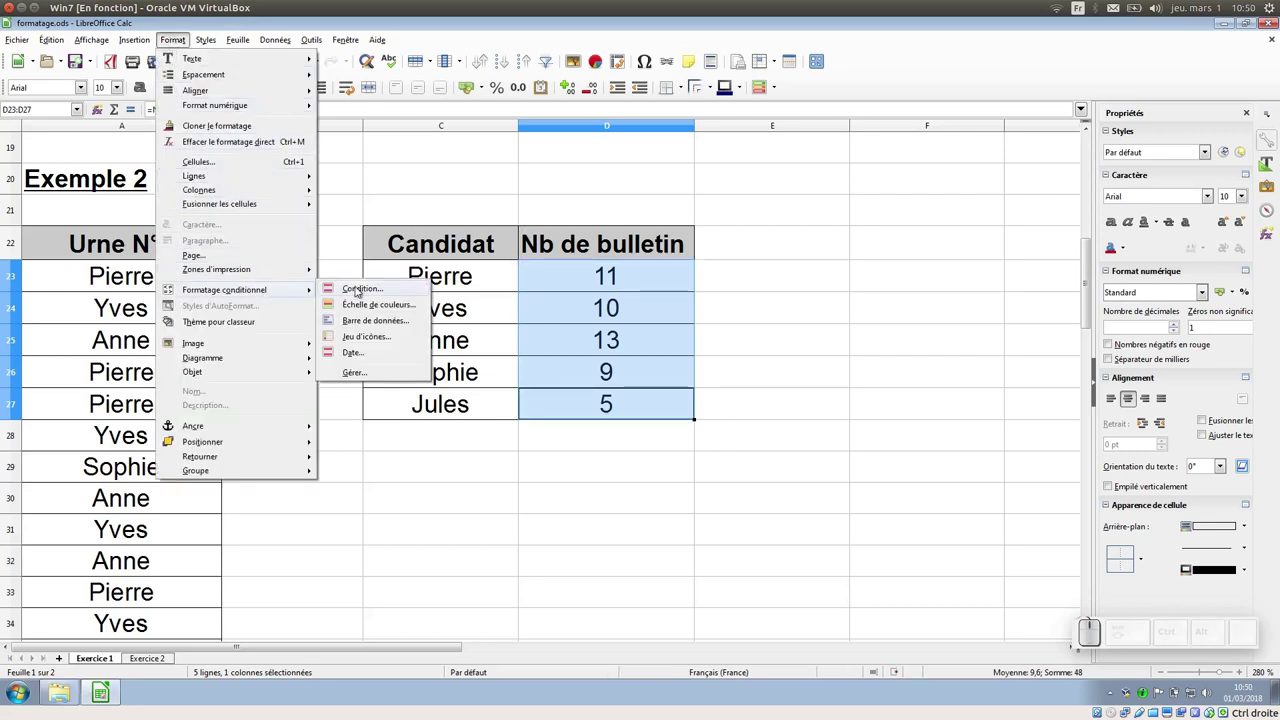
pyautogui.click(358, 286)
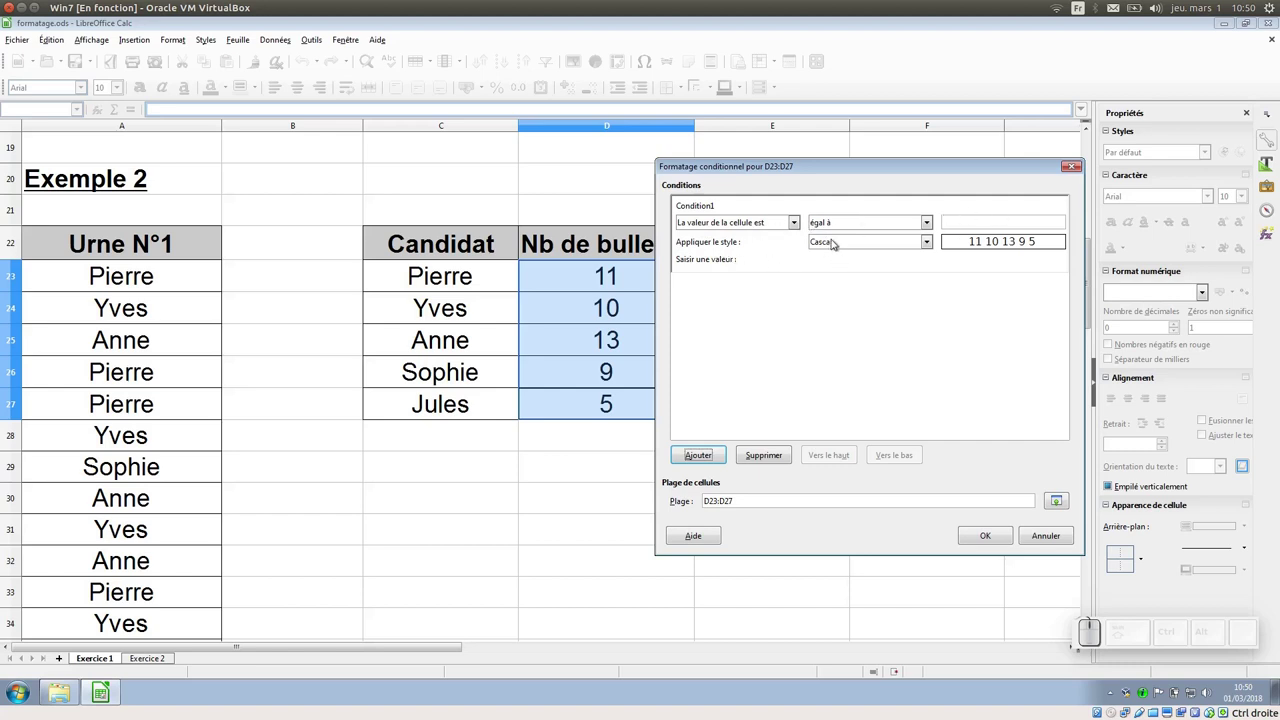
pyautogui.click(933, 247)
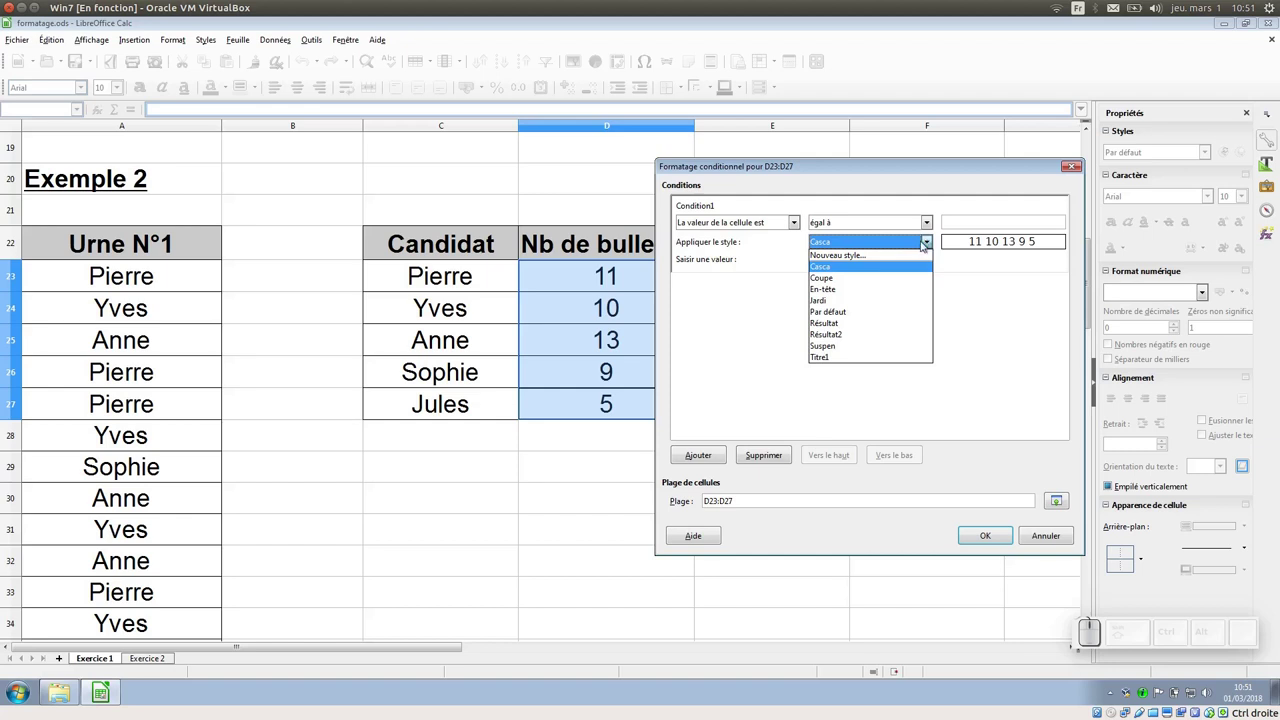
# - Define a new cell style 'gagnant' with a red background for the rule
pyautogui.click(865, 257)
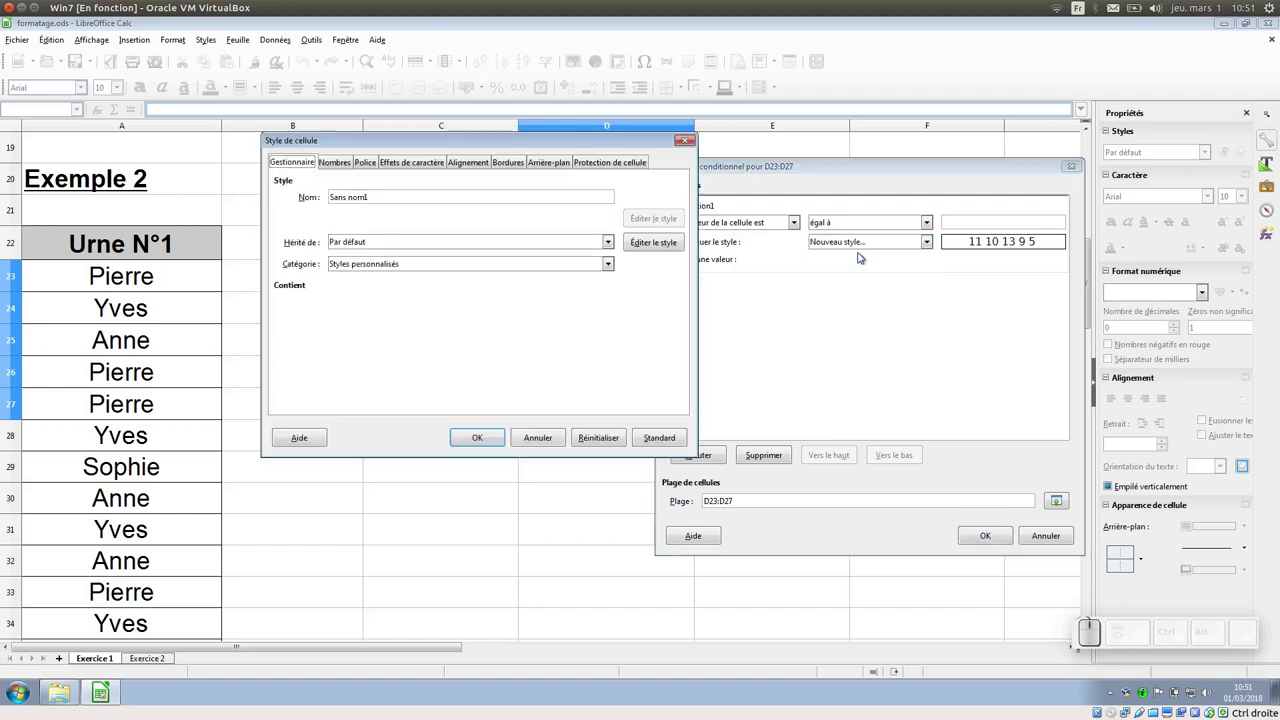
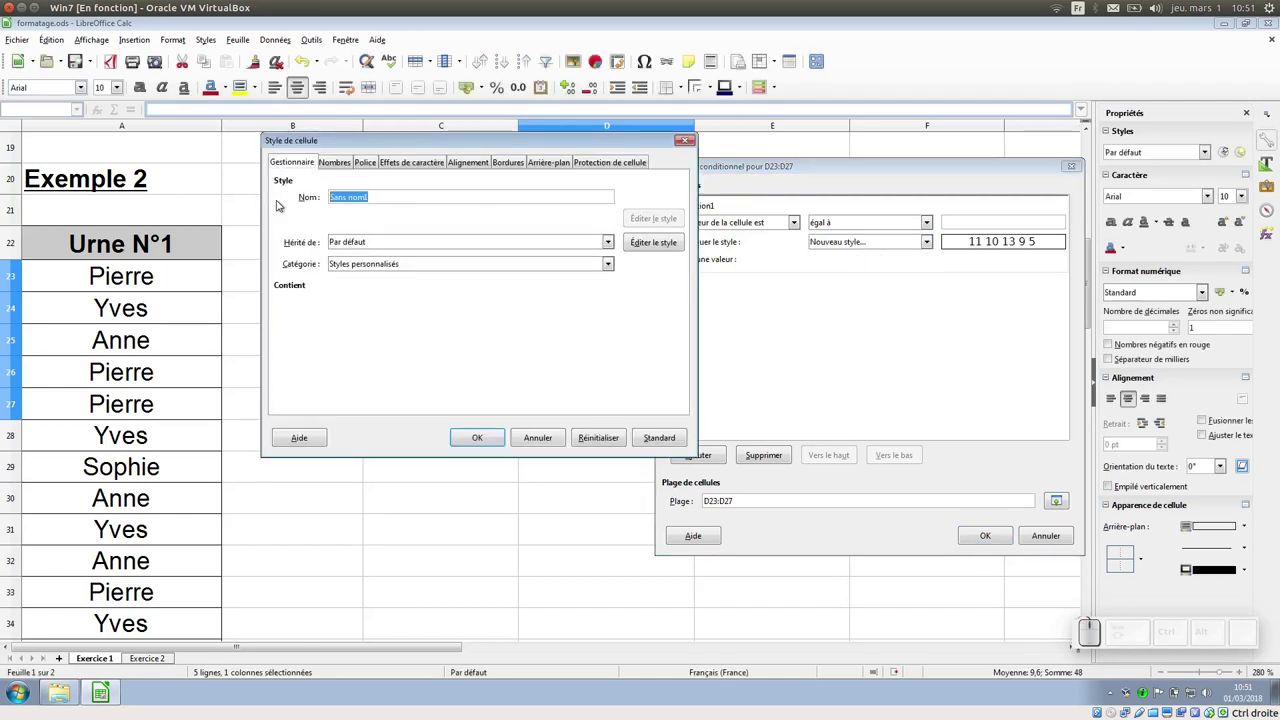
pyautogui.press('g')
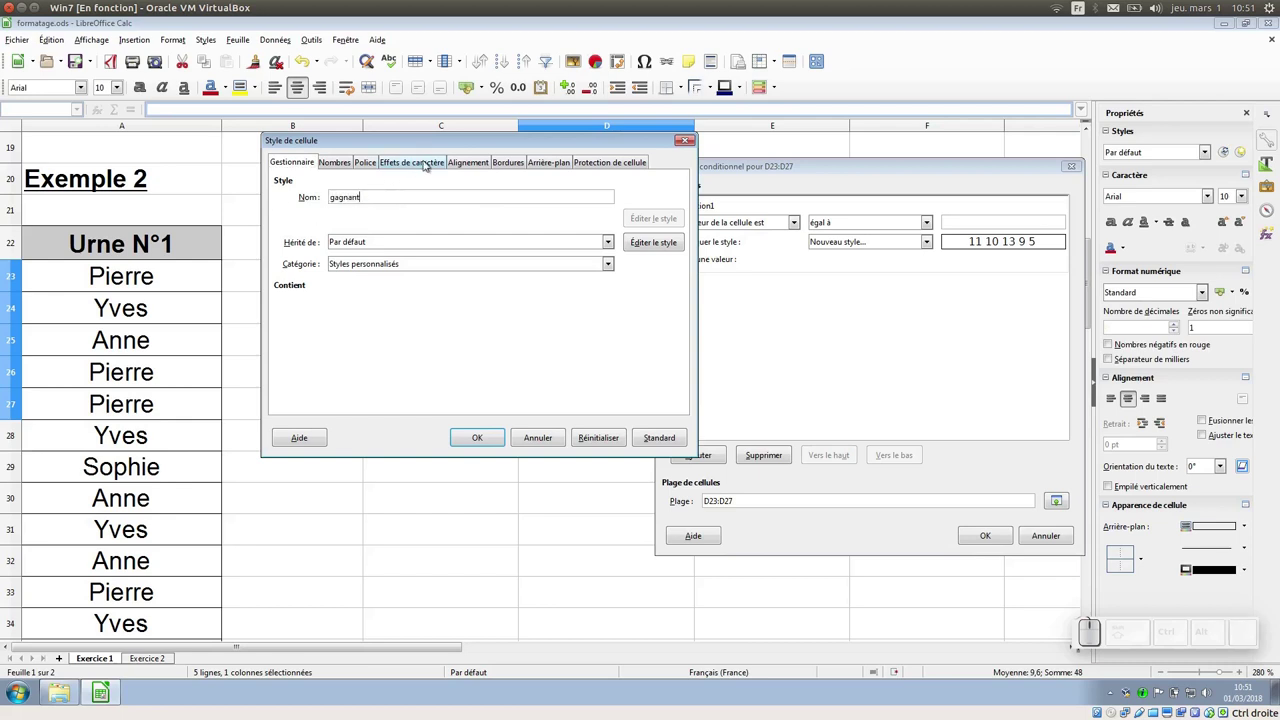
pyautogui.click(545, 157)
pyautogui.click(340, 221)
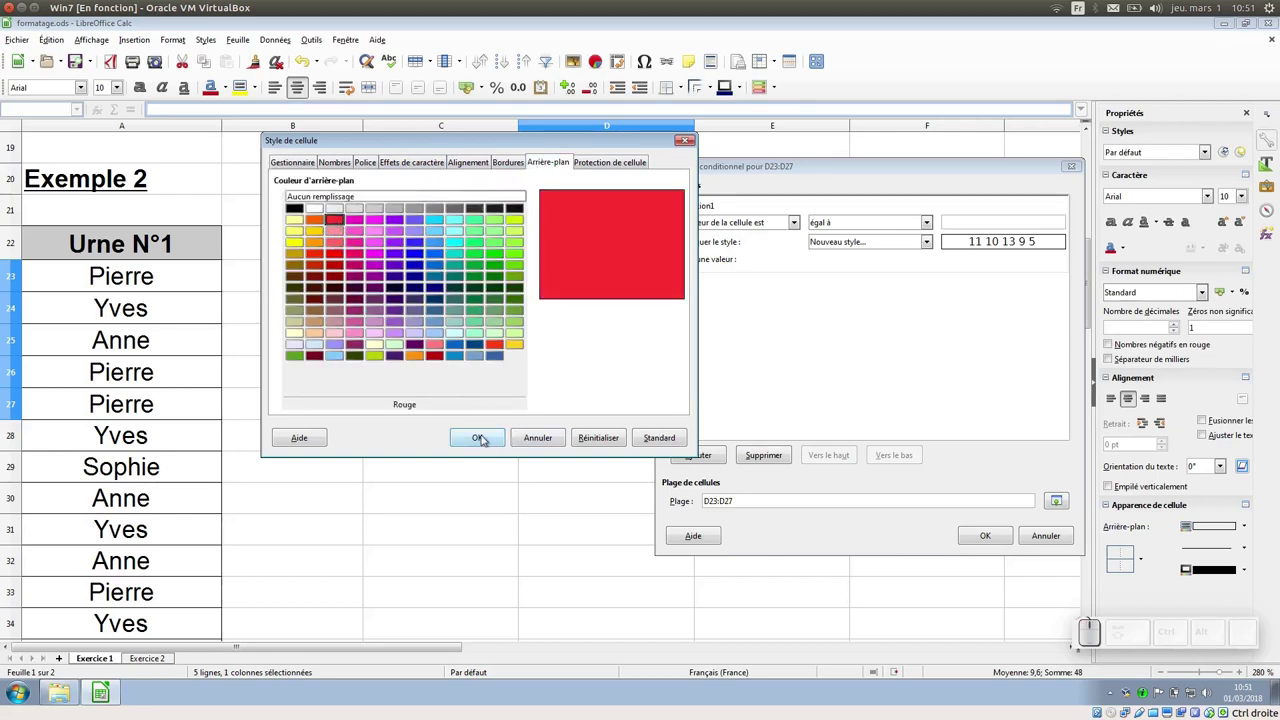
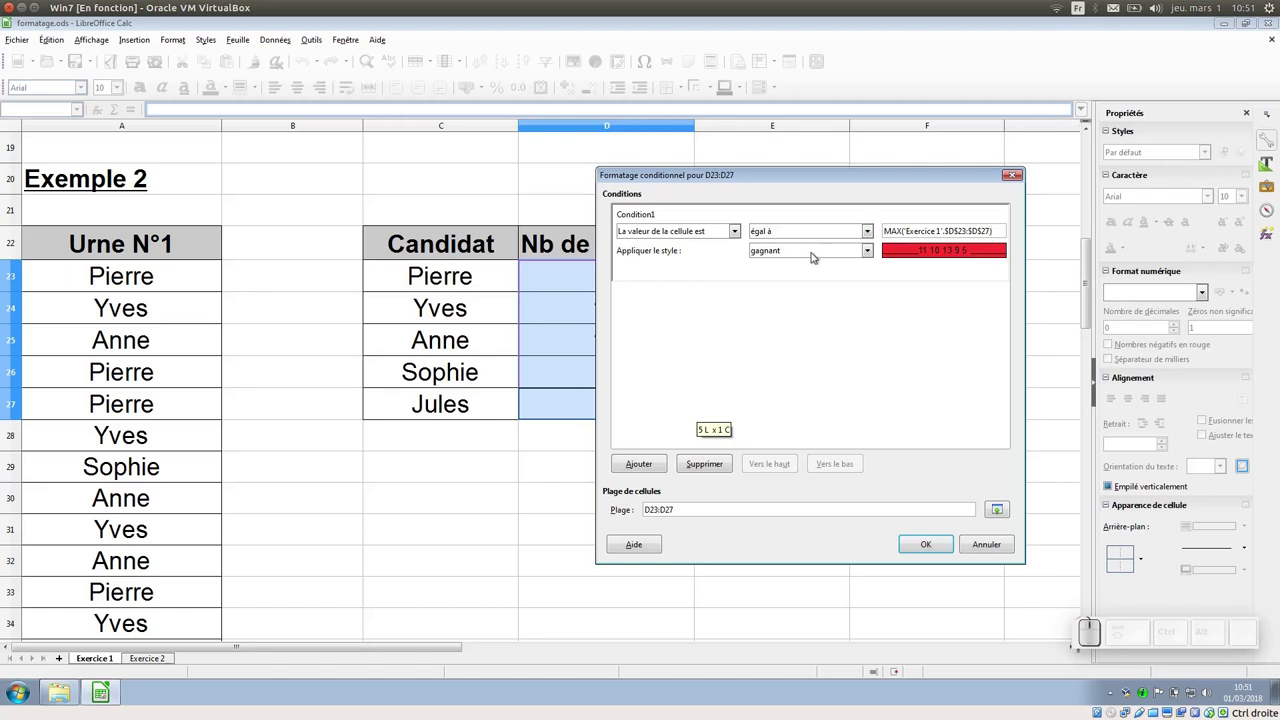
# - Confirm the 'equal to MAX($D$23:$D$27)' rule with style gagnant, highlighting Anne's 13 in red
pyautogui.click(929, 552)
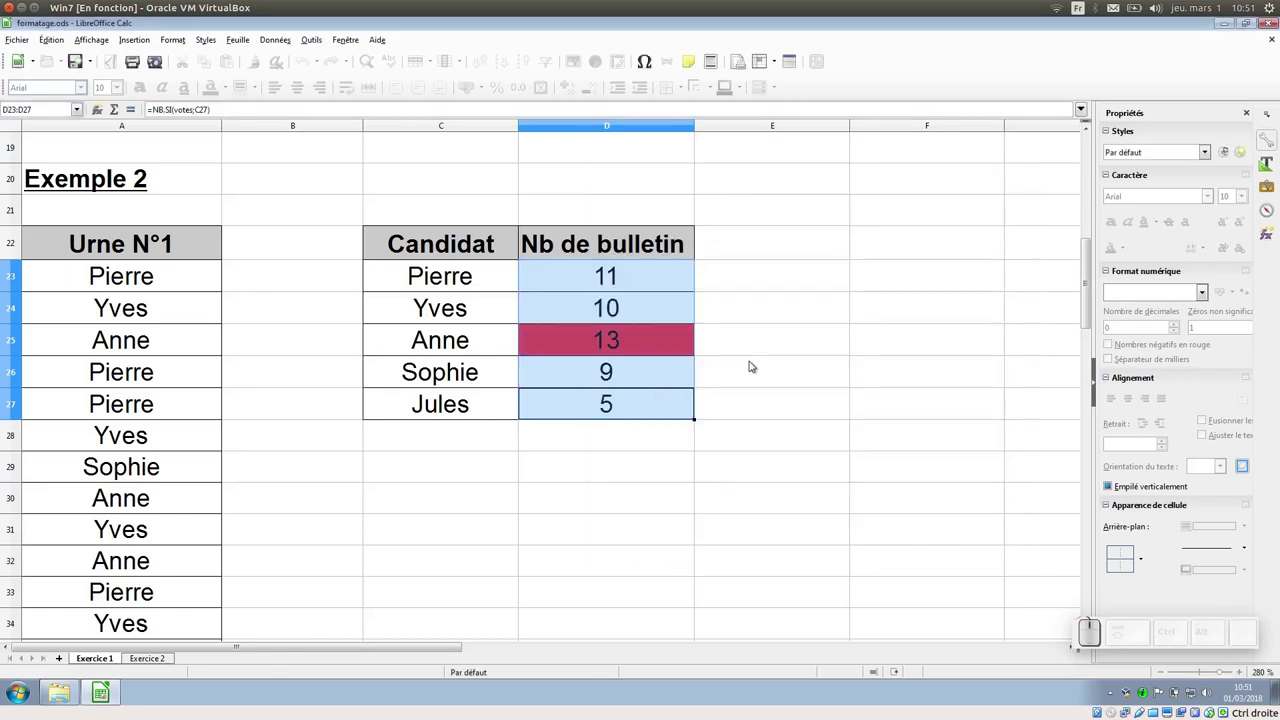
pyautogui.click(750, 368)
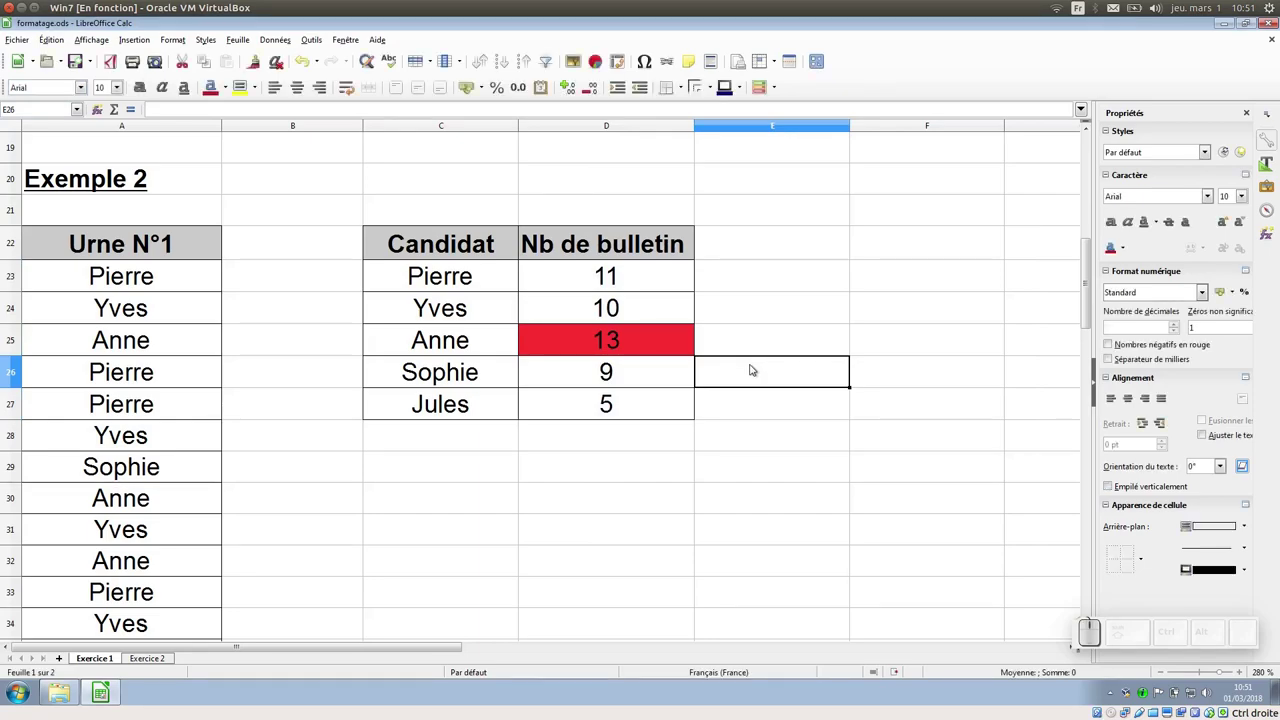